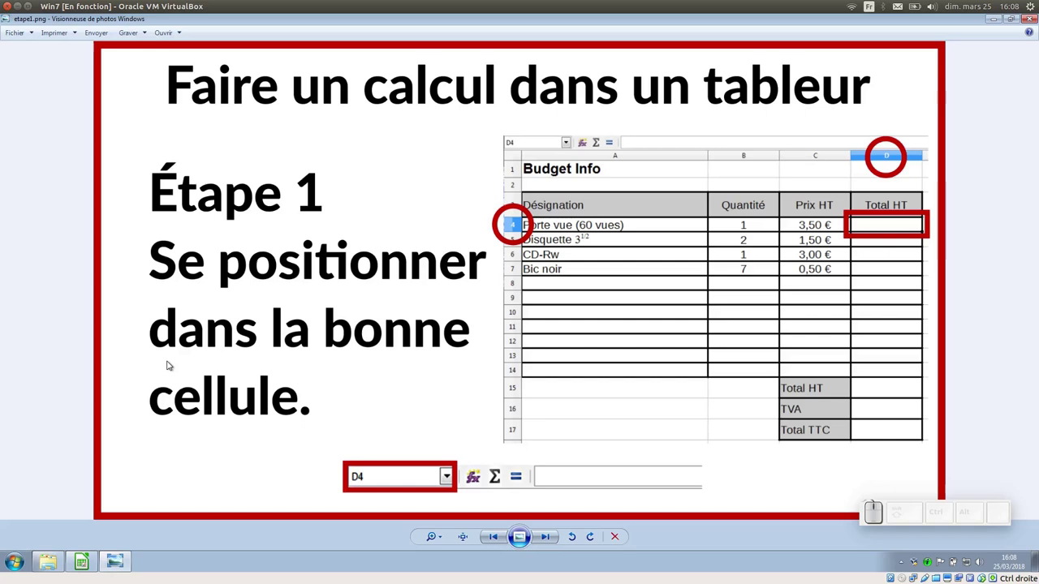
- Advance through the Étape 2, Étape 3 and Étape 4 tutorial slides
key("Right")
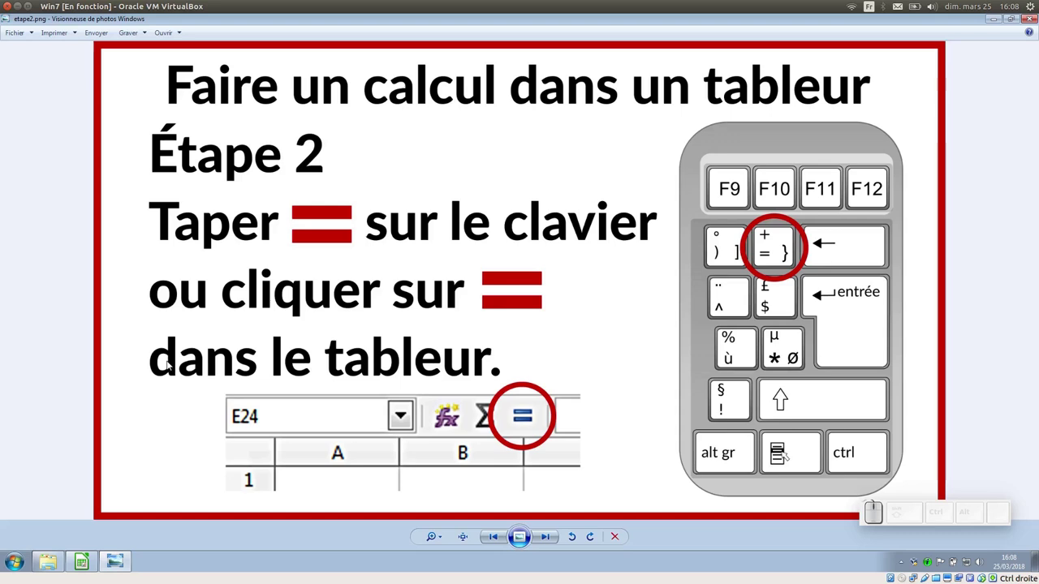
key("Right")
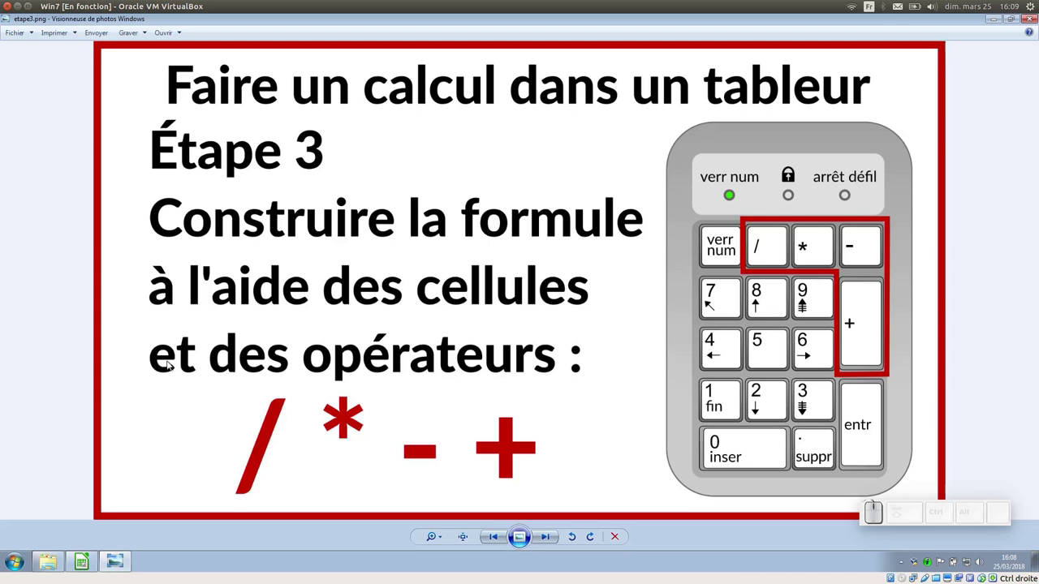
key("Right")
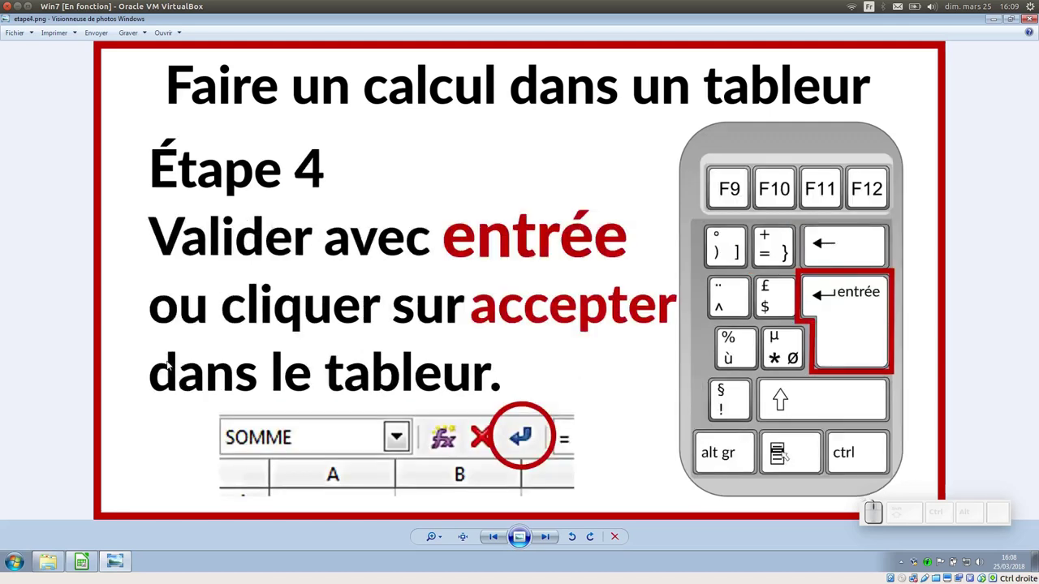
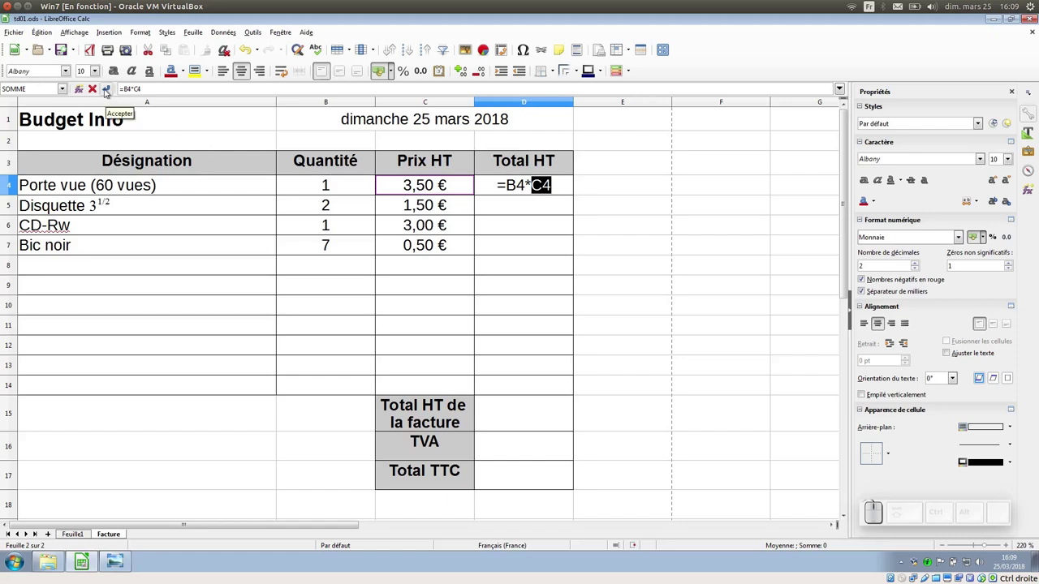
- Enter =B4*C4 in D4 and set the Porte vue quantity to 3, giving 10,50 €
left_click(107, 90)
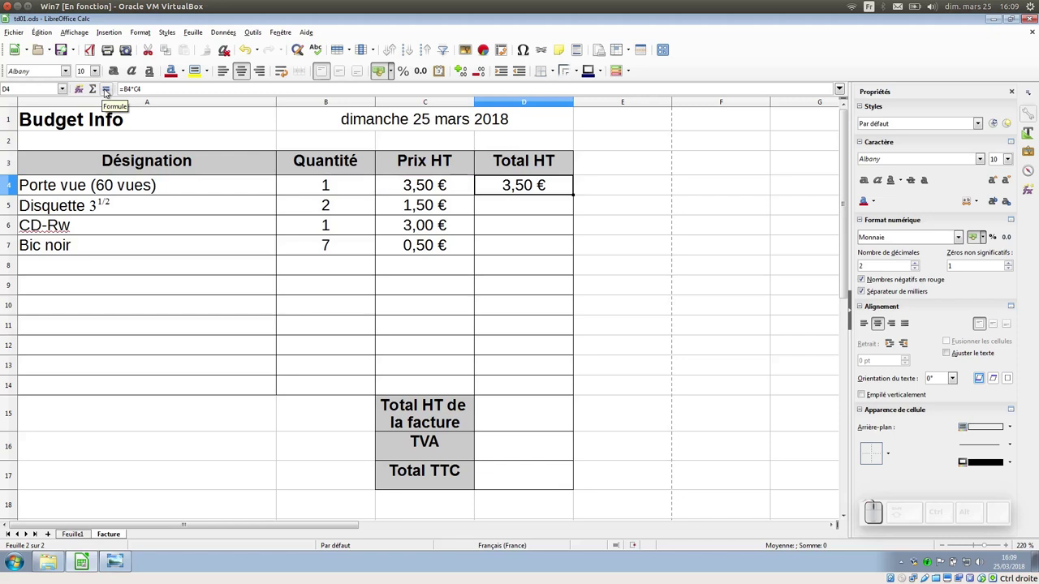
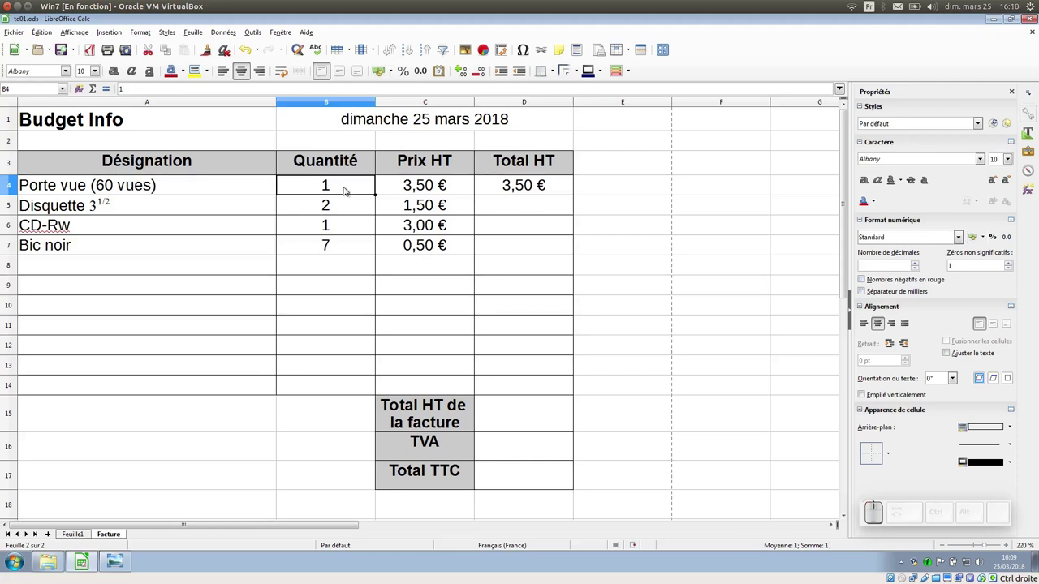
key("Return")
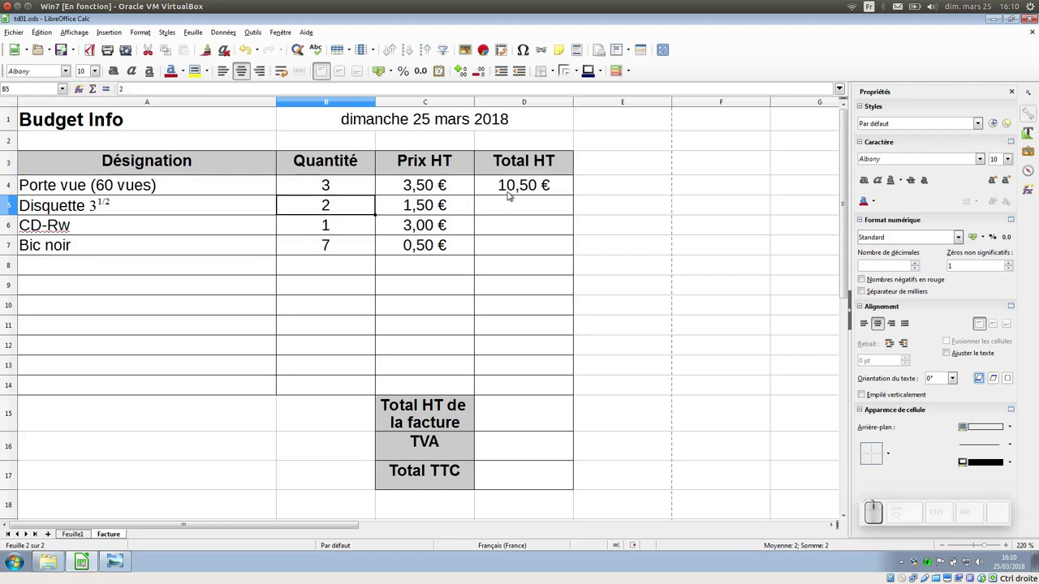
left_click(512, 190)
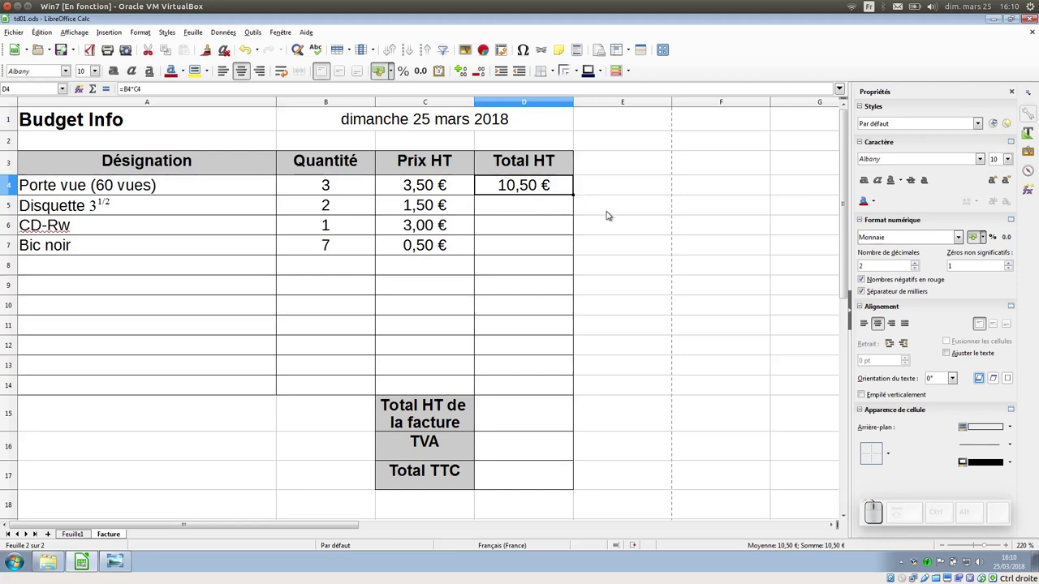
- Fill the Total HT formula down to D7 and verify D5 reads =B5*C5 (3,00 €)
scroll("up", 3)
scroll("up", 3)
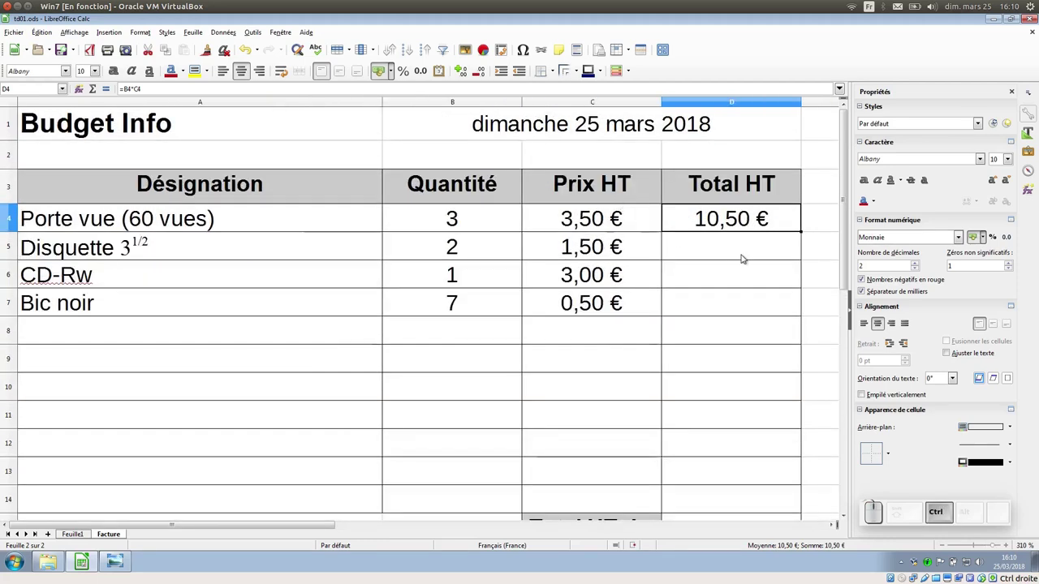
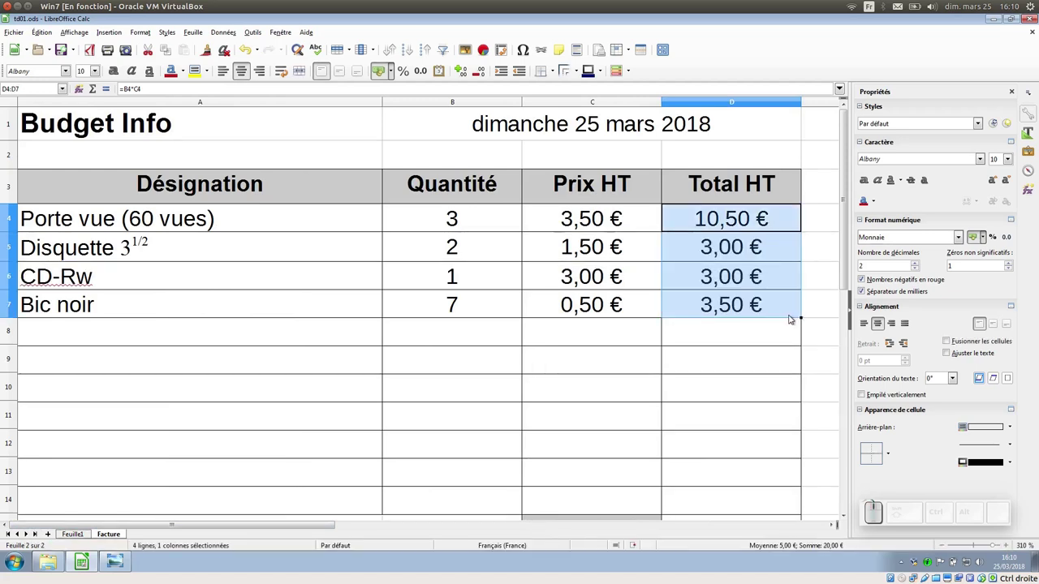
left_click(739, 249)
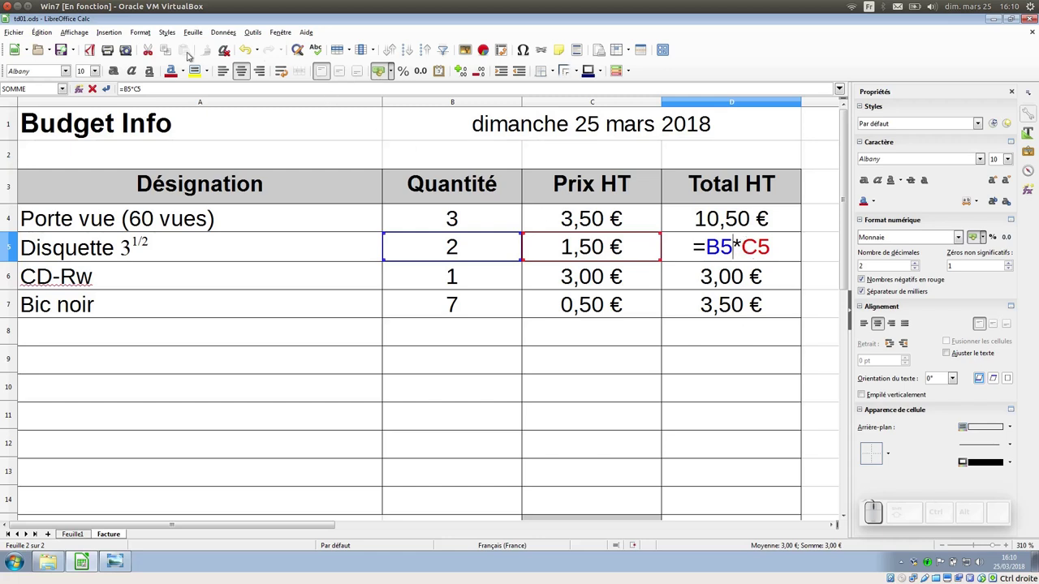
left_click(108, 82)
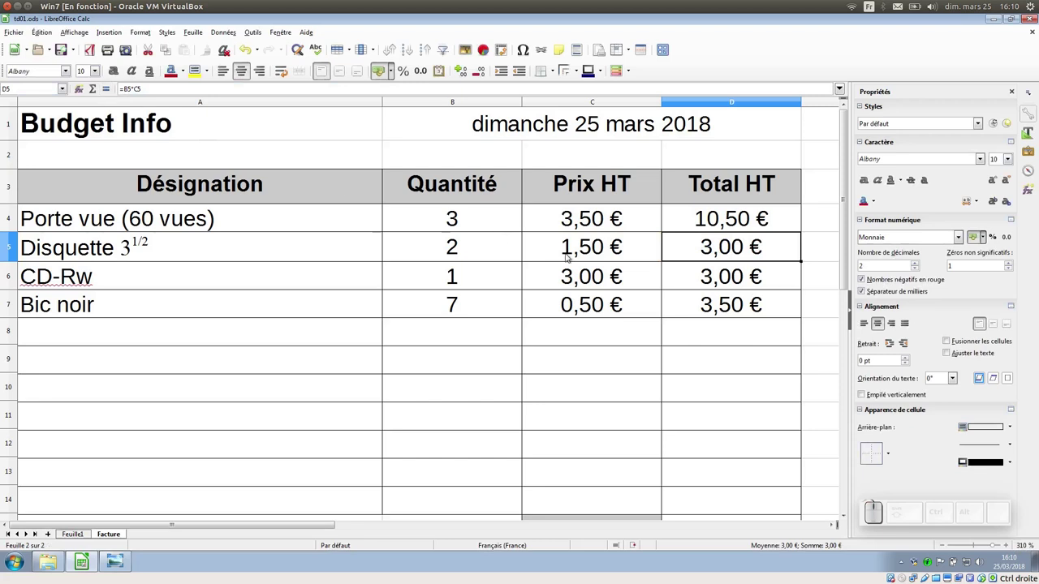
scroll("down", 3)
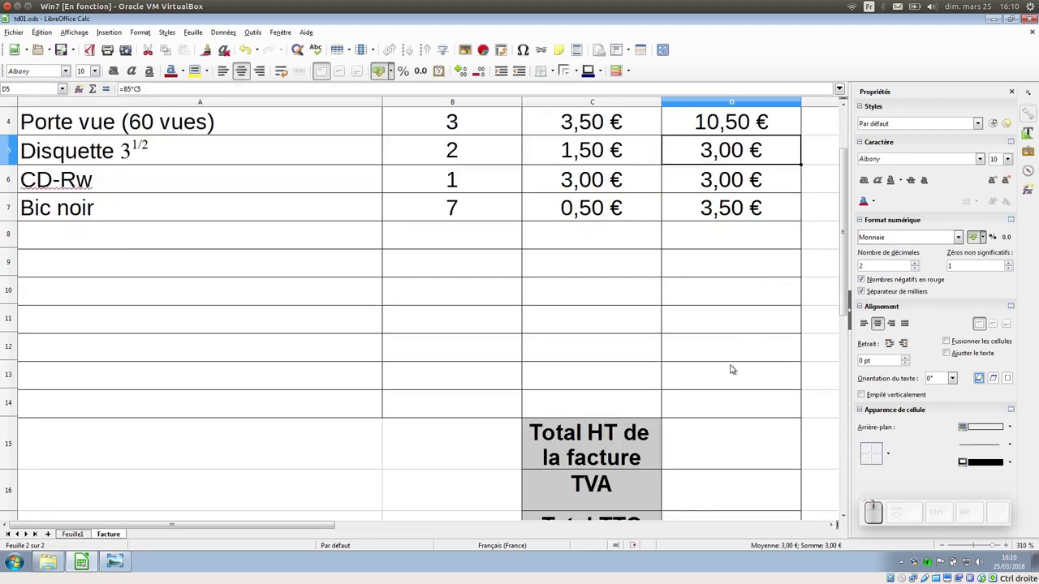
- Enter =D4+D5+D6+D7 in D15, giving an invoice Total HT of 20,00 €
left_click(741, 430)
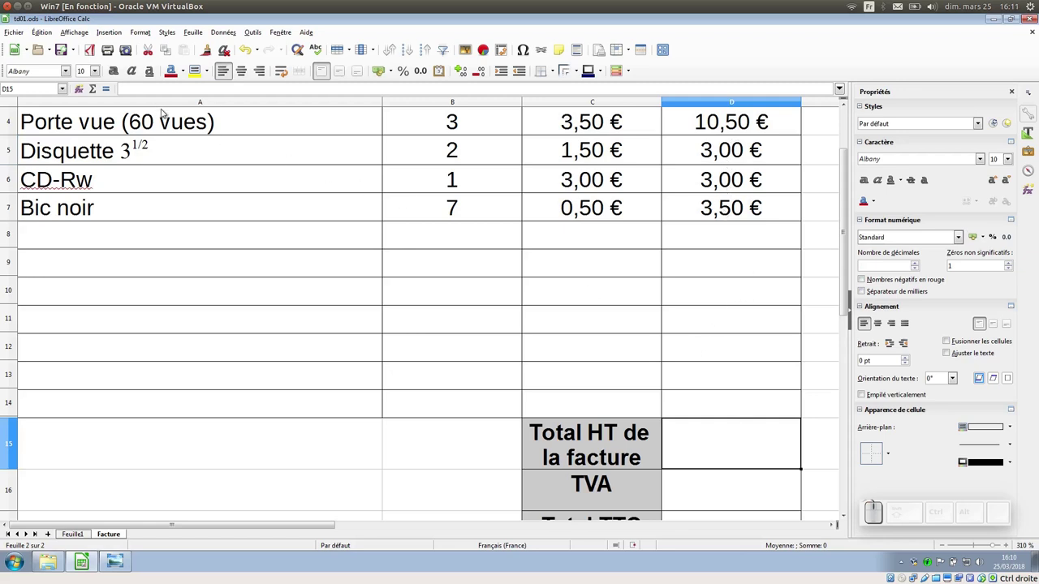
left_click(111, 89)
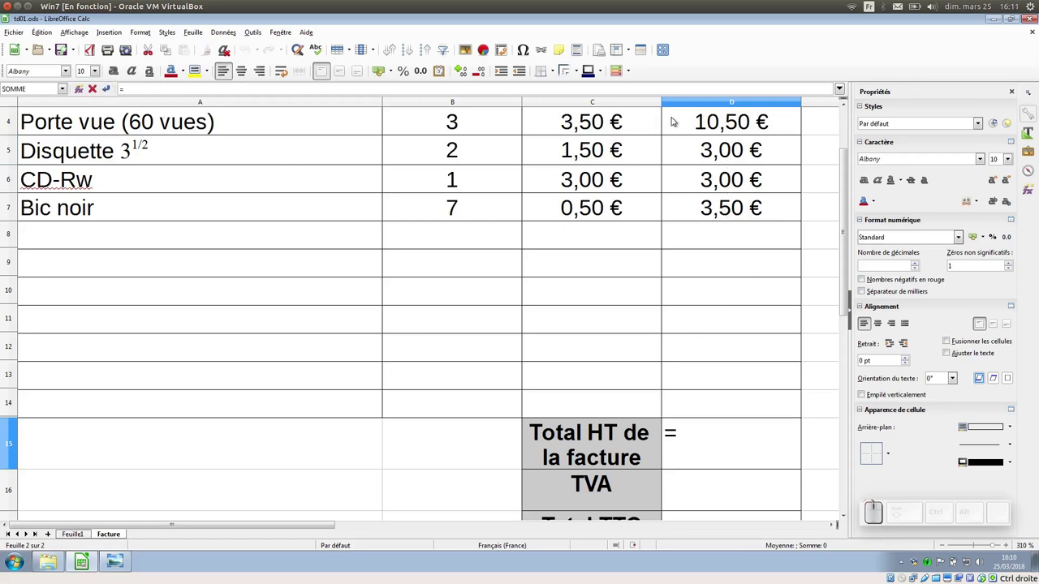
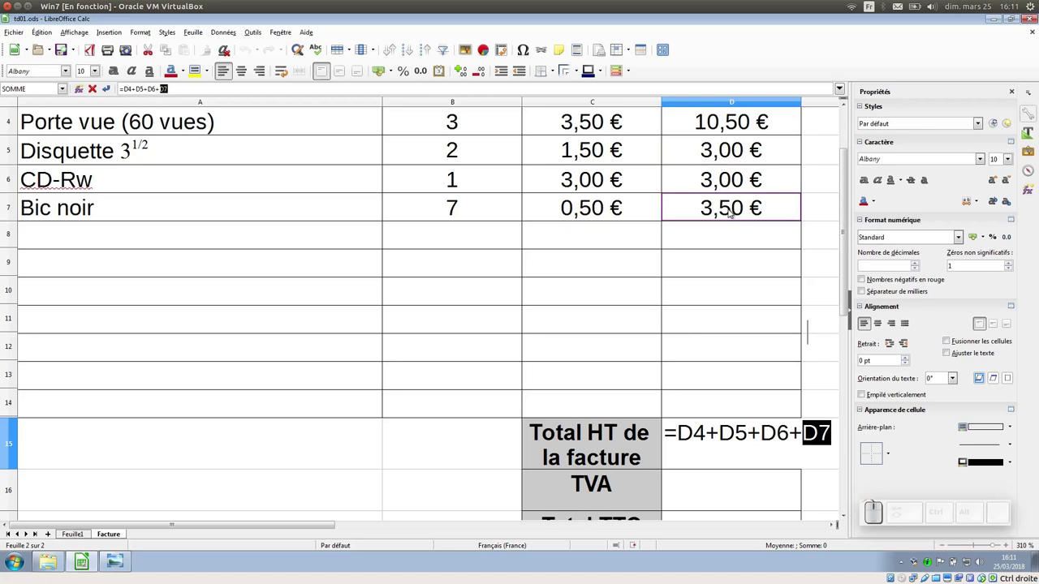
key("Return")
- Centre the invoice total horizontally and vertically in D15
left_click(761, 431)
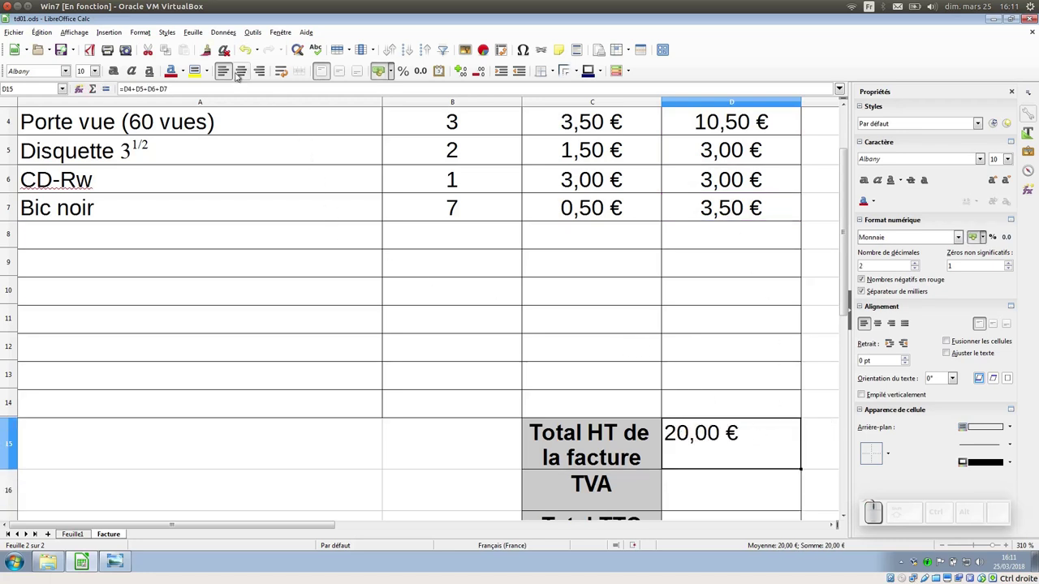
left_click(241, 73)
left_click(345, 66)
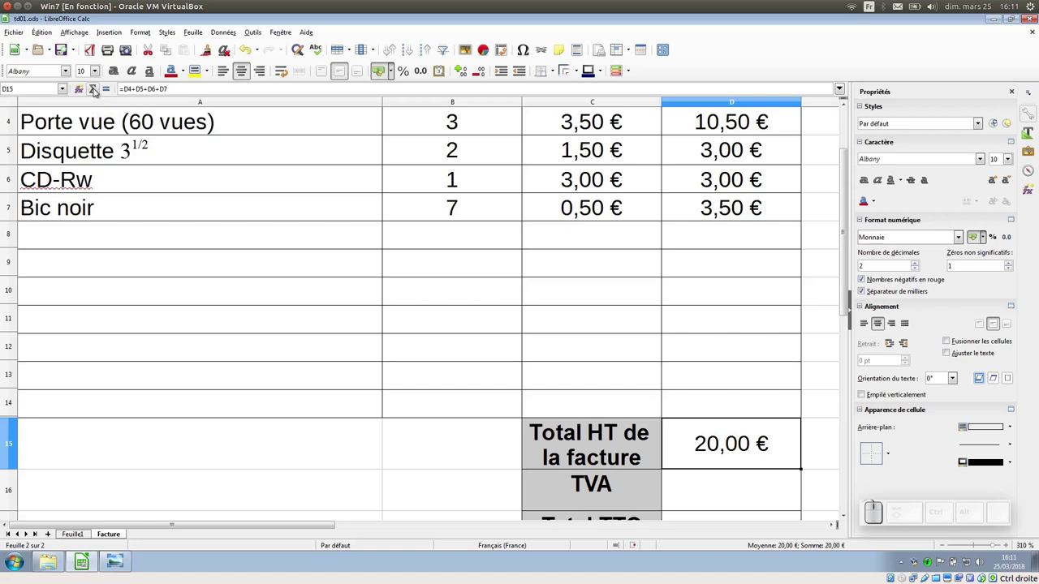
- Replace D15 with =SOMME(D4:D7), still giving 20,00 €, and move to the TVA cell
left_click(97, 89)
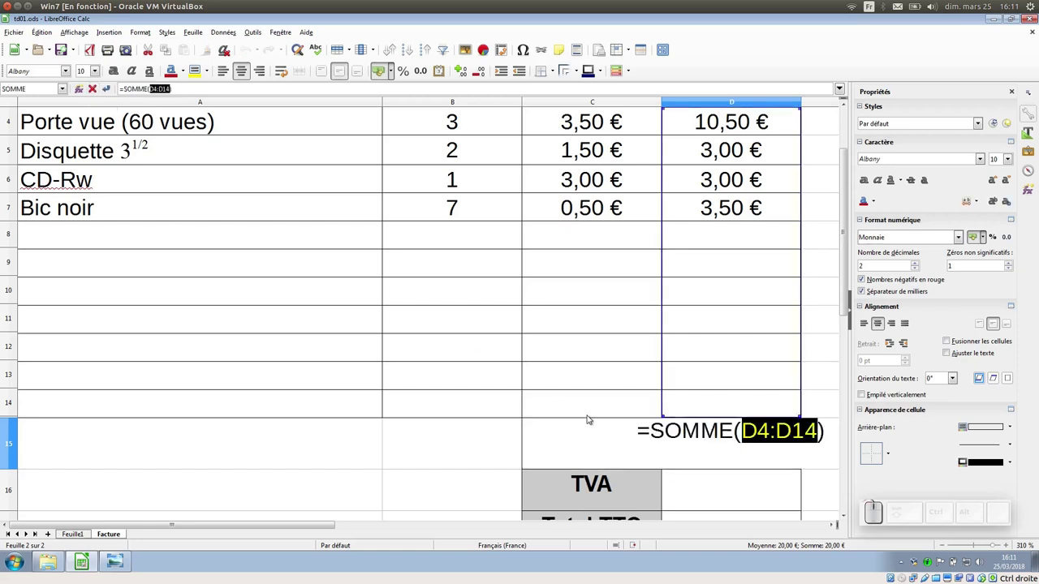
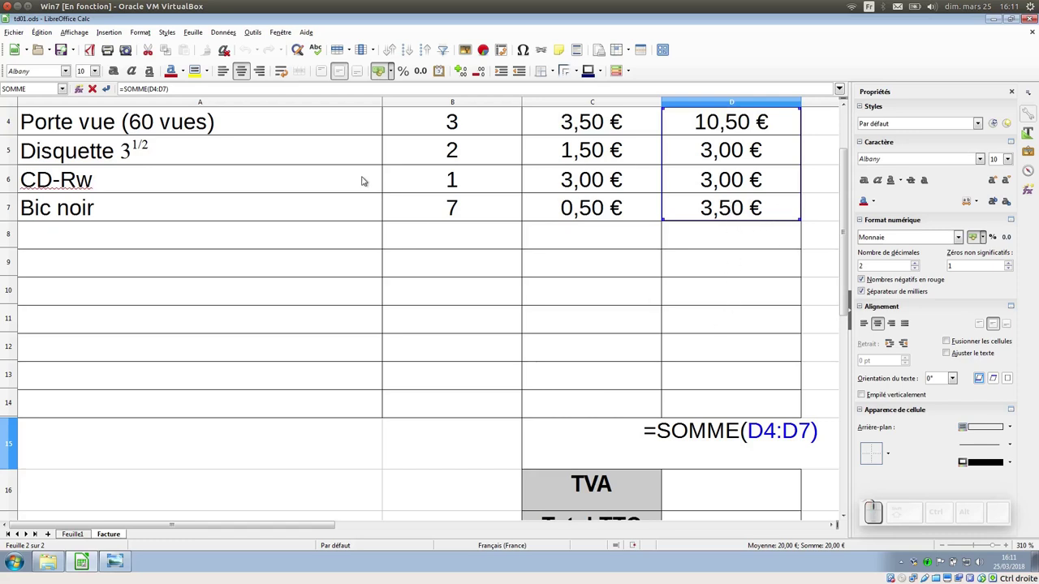
left_click(108, 89)
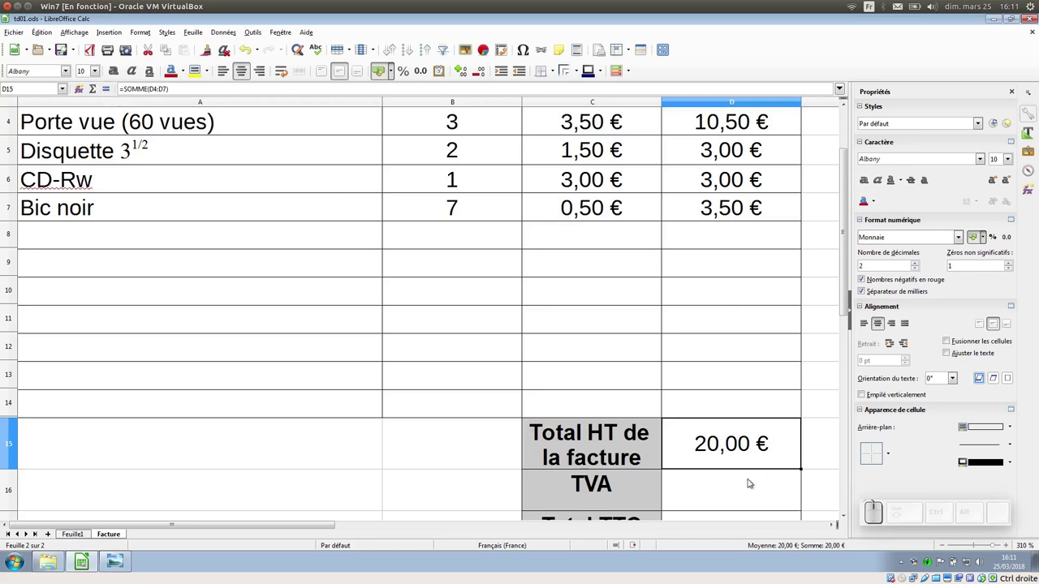
left_click(741, 494)
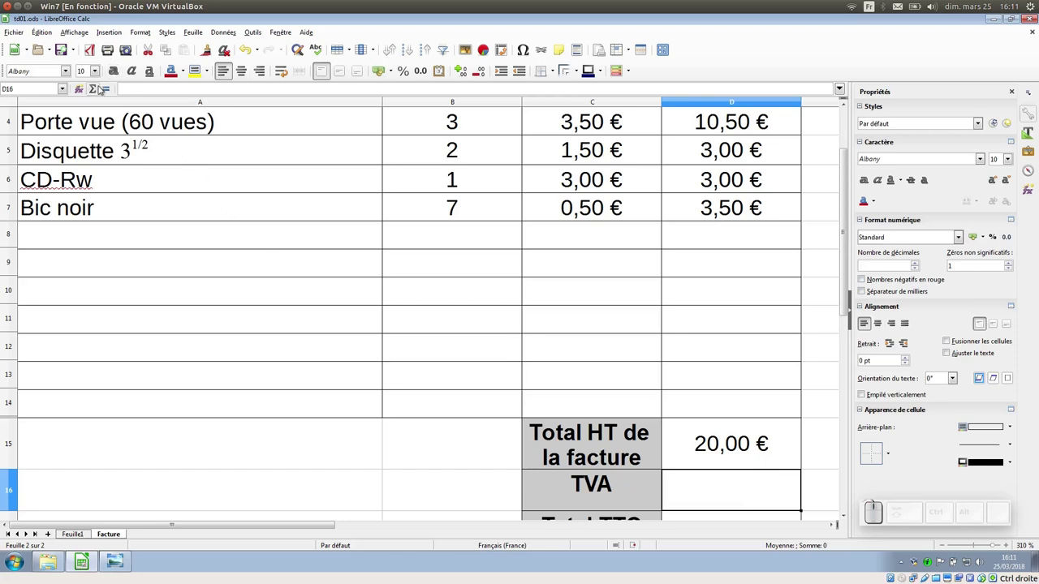
- Compute the TVA in D16 as =D15*20% (4,00 €), with Total TTC summing to 24,00 €
left_click(111, 92)
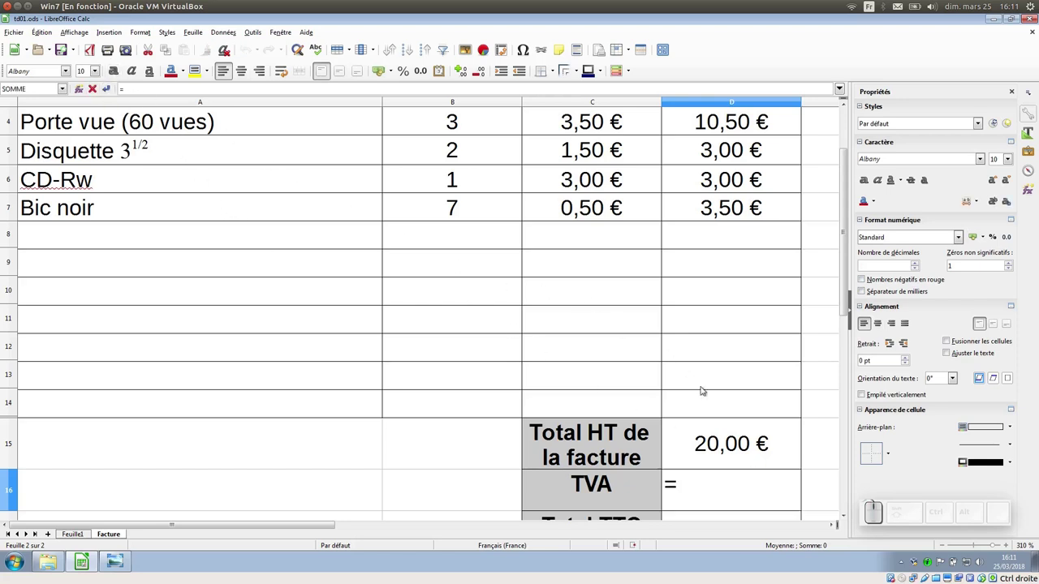
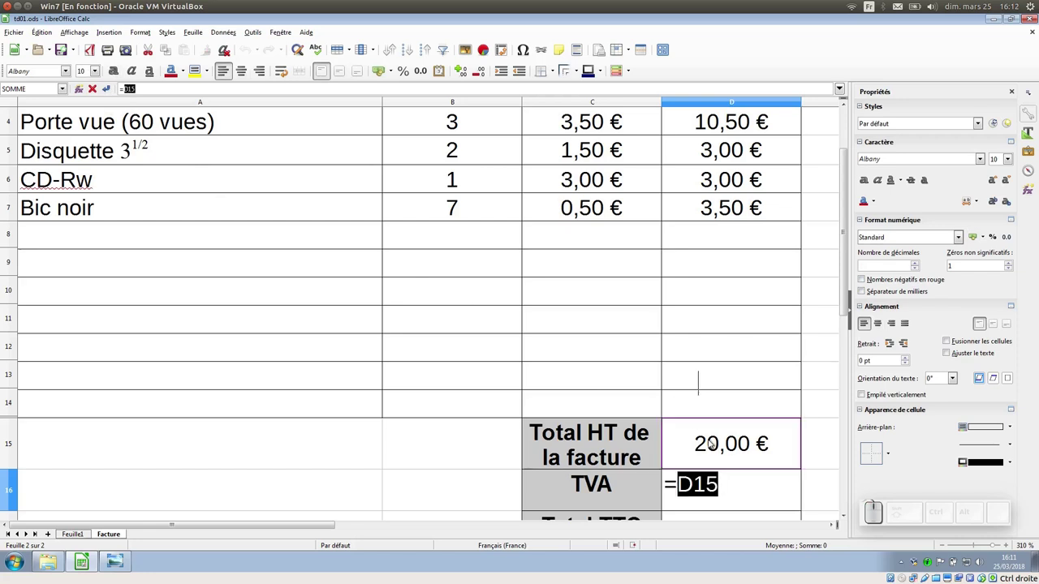
key("KP_Multiply")
key("KP_2")
key("KP_0")
key("KP_Divide")
key("KP_1")
key("KP_0")
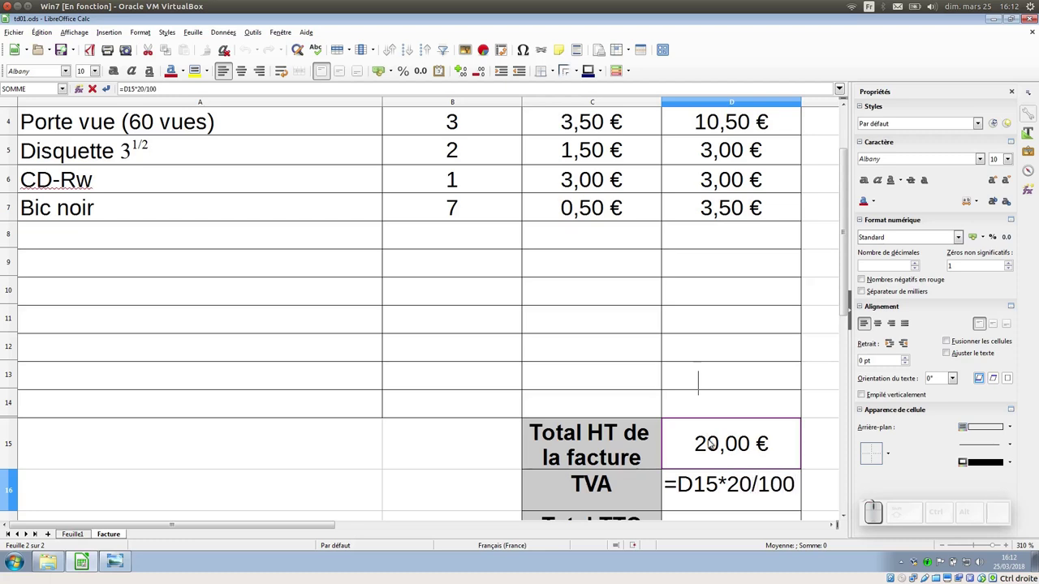
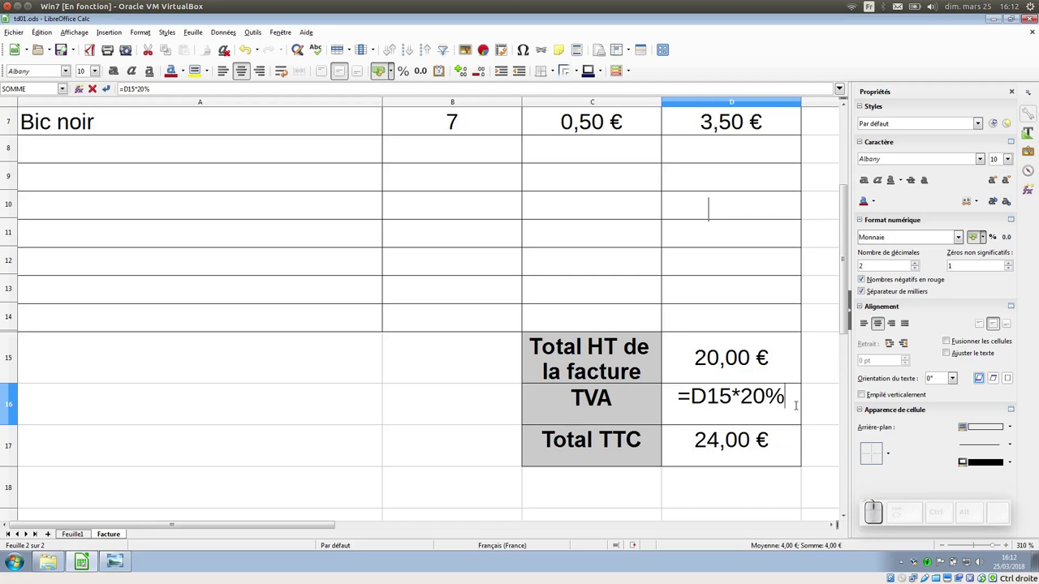
key("Return")
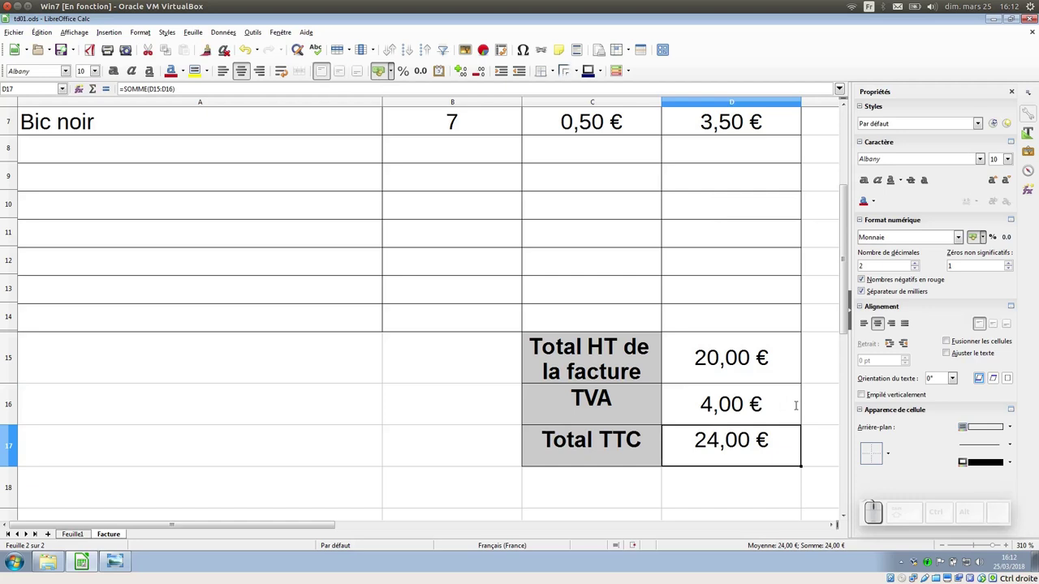
left_click(784, 397)
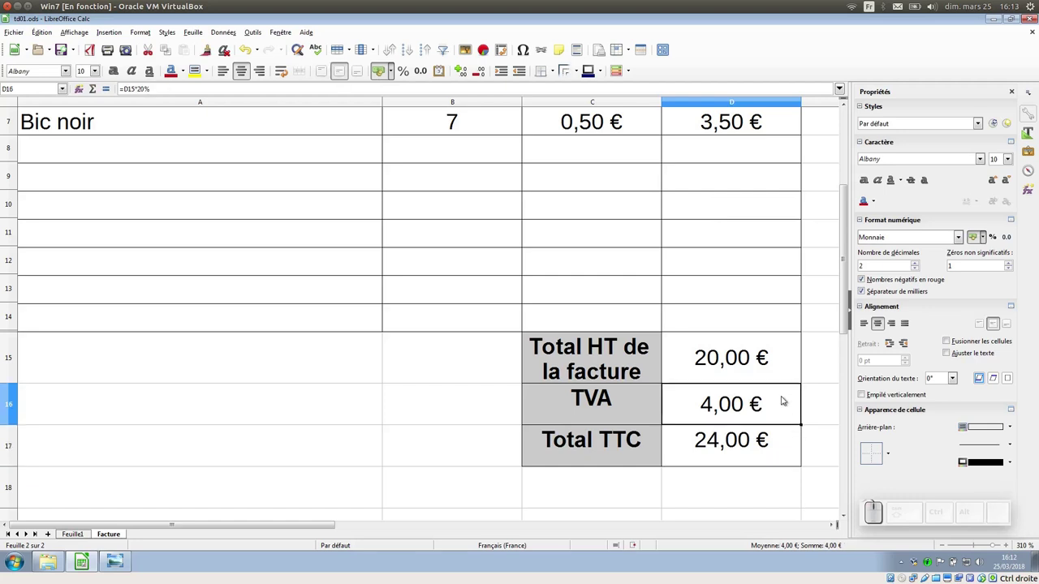